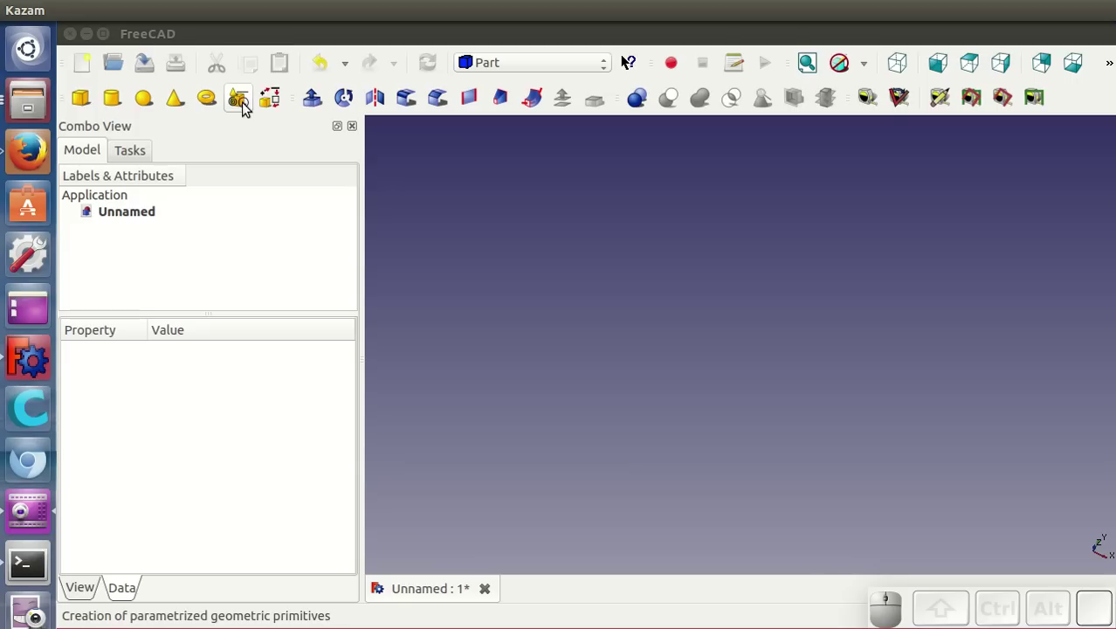
Step: Choose Prism as the shape in the Part primitives creator
click(246, 109)
click(150, 272)
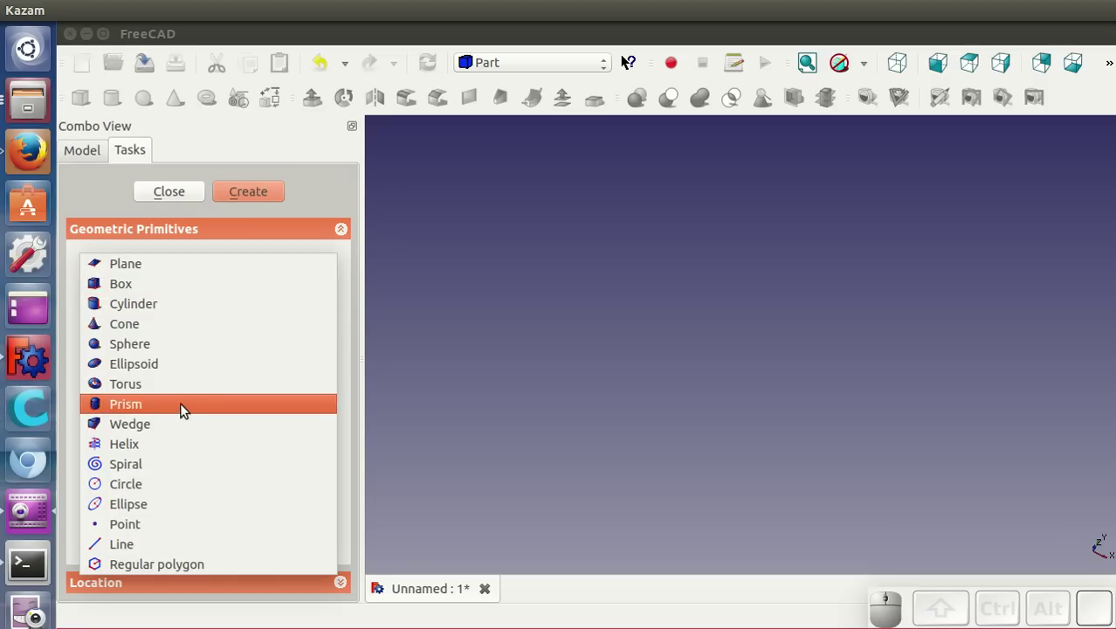
click(189, 408)
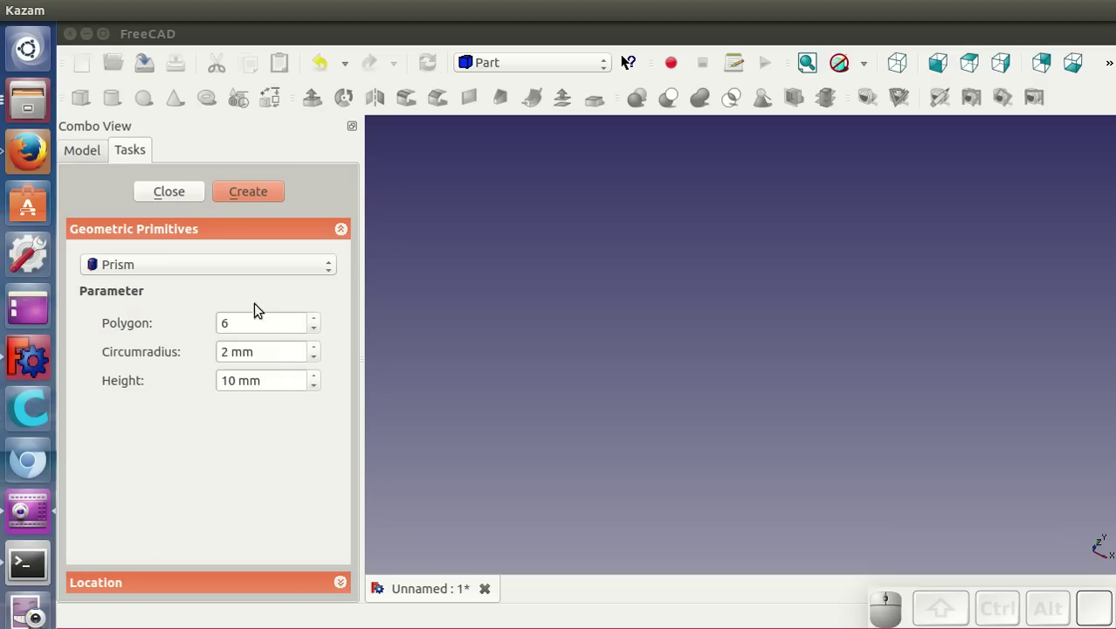
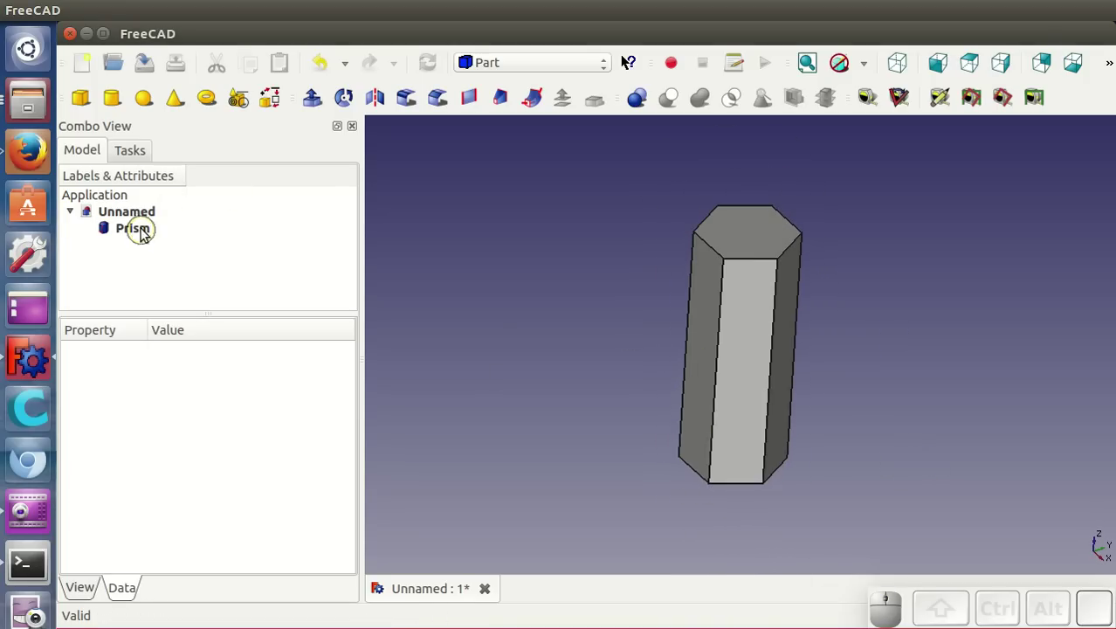
Step: Try the prism with three sides, then ten sides, inspecting each result
click(144, 236)
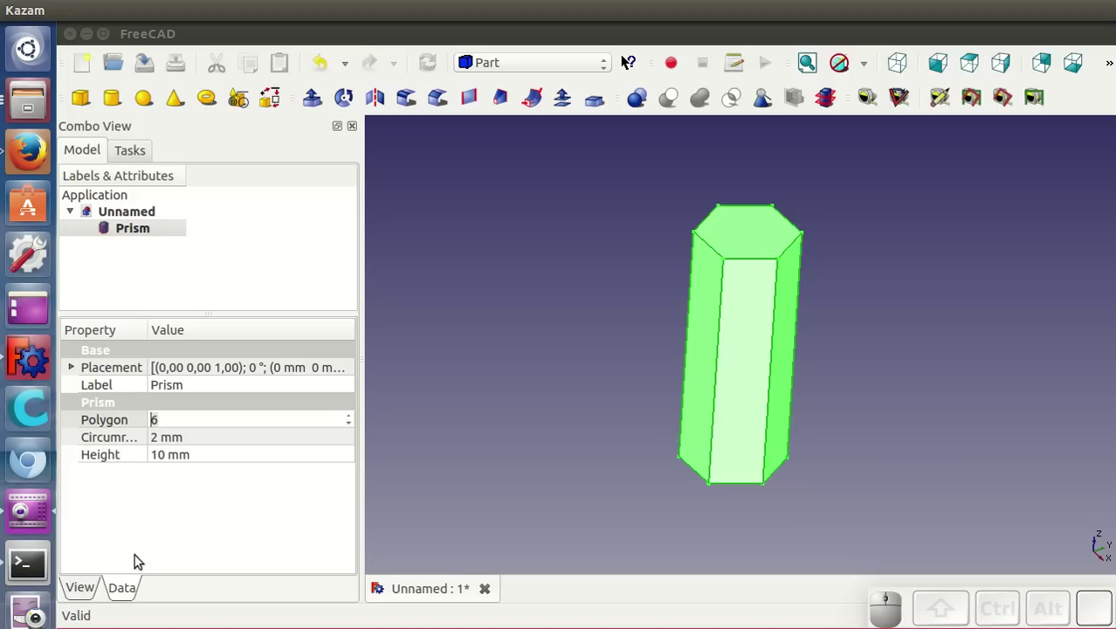
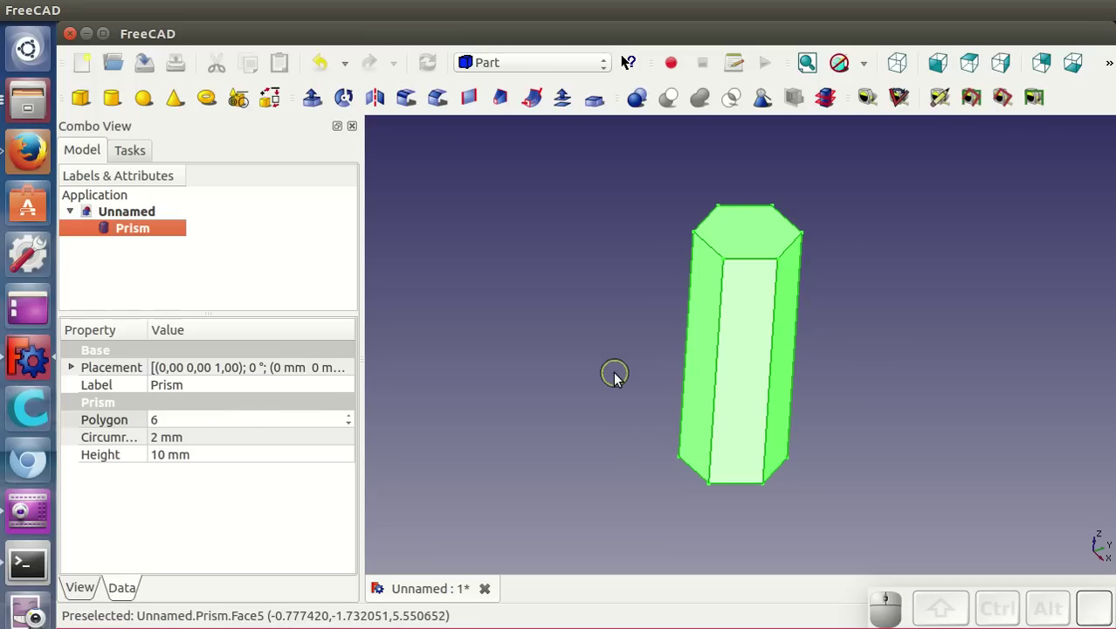
click(212, 417)
scroll(down, 3)
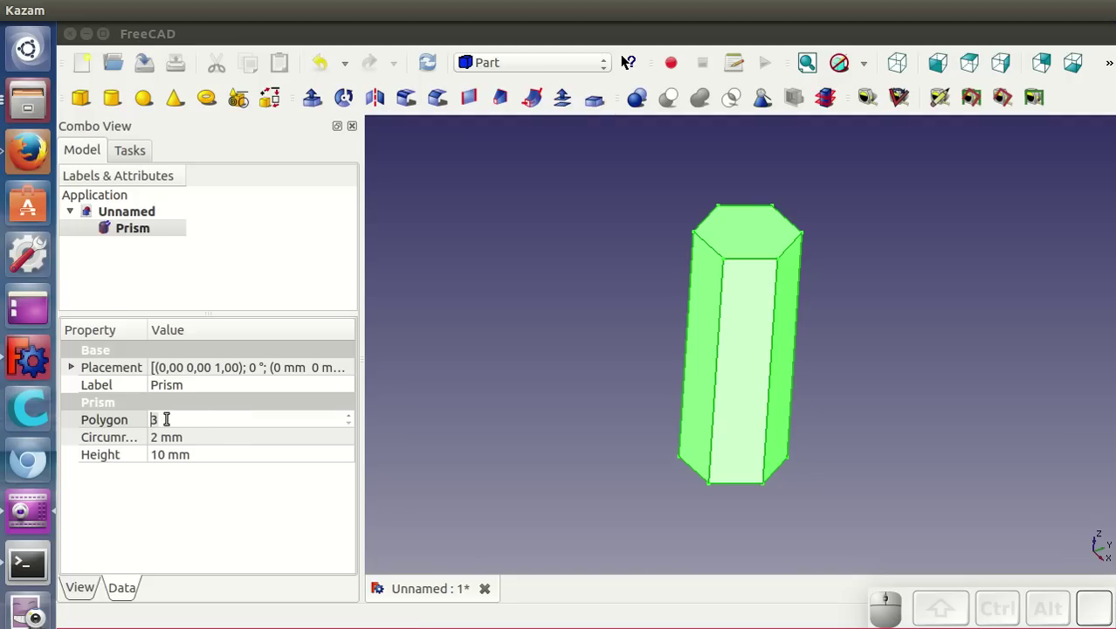
click(203, 434)
drag(641, 385, 205, 430)
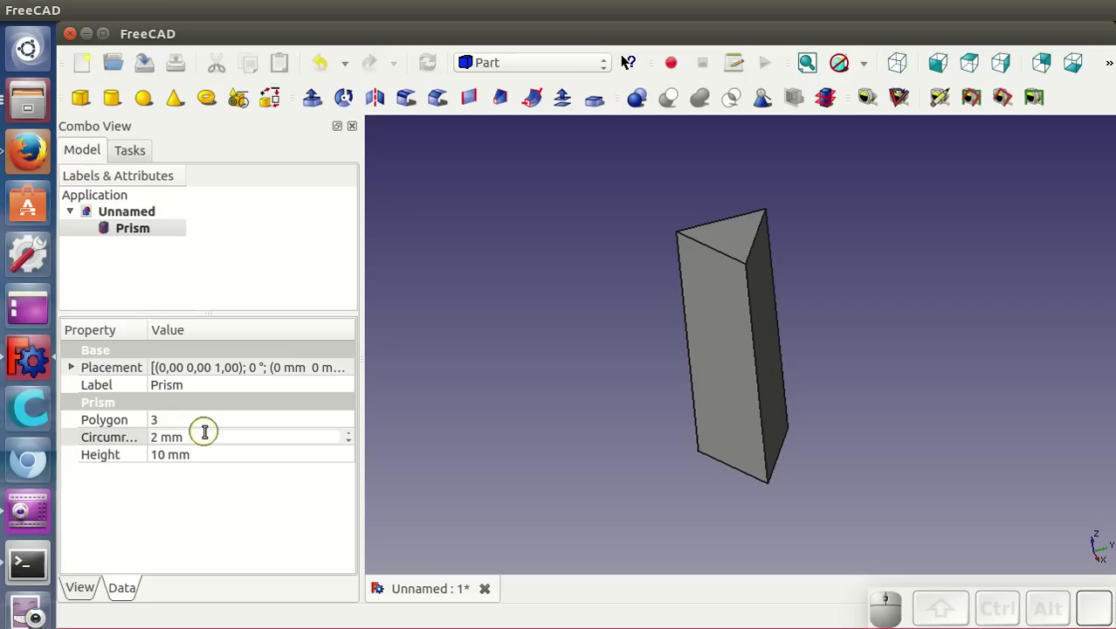
click(205, 430)
scroll(up, 3)
scroll(up, 3)
click(262, 441)
drag(576, 393, 231, 427)
click(223, 422)
scroll(up, 3)
scroll(down, 3)
scroll(up, 3)
scroll(down, 3)
click(228, 445)
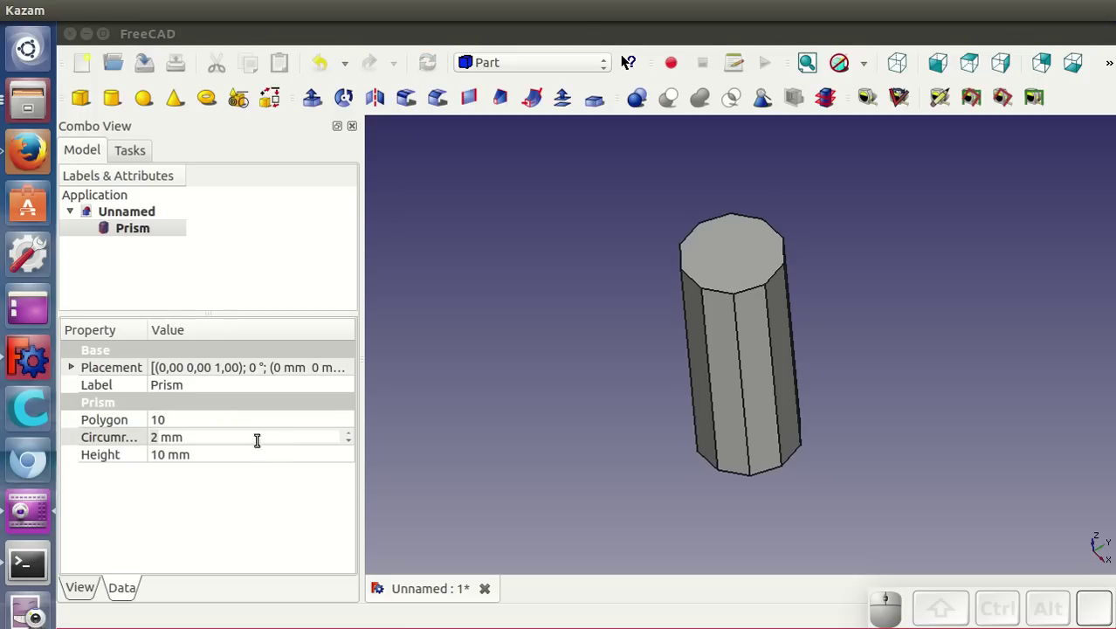
drag(606, 359, 292, 433)
Step: Return the prism's Polygon to six sides
click(221, 424)
scroll(down, 3)
scroll(down, 3)
click(217, 438)
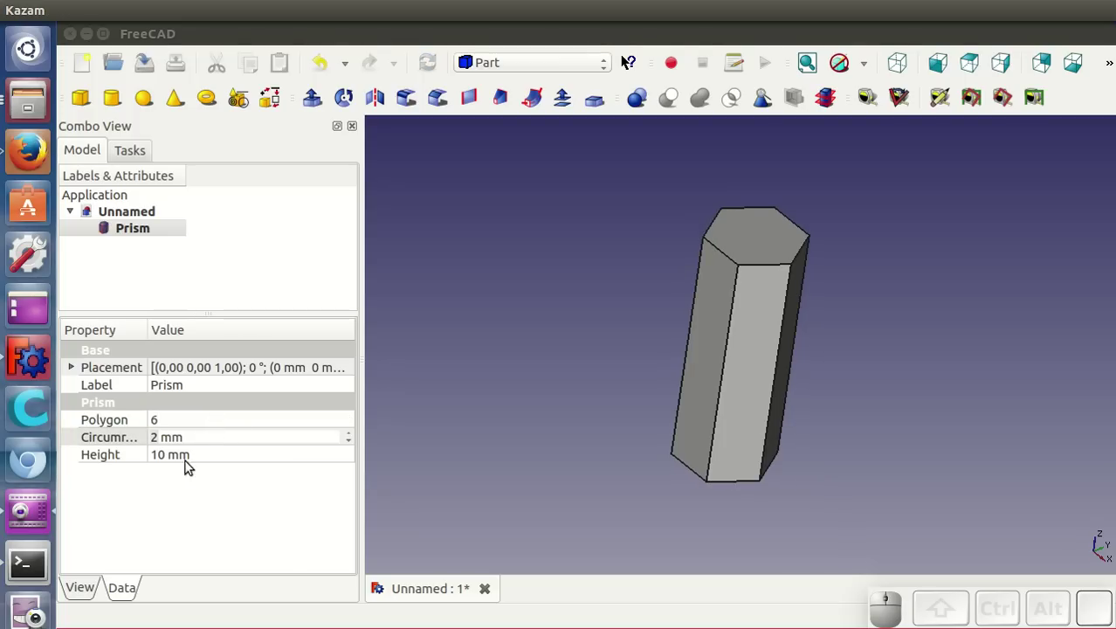
Step: Raise the prism's circumradius to 10 mm and view the result
click(200, 437)
scroll(up, 3)
scroll(up, 3)
scroll(down, 3)
scroll(up, 3)
scroll(up, 3)
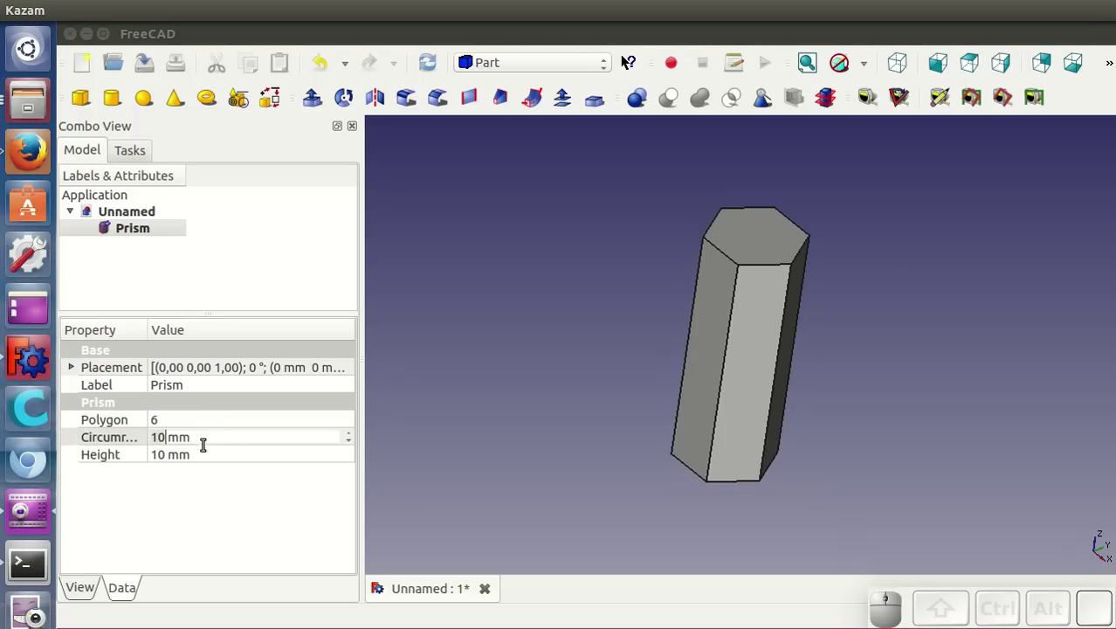
click(206, 461)
scroll(down, 3)
drag(876, 482, 923, 415)
drag(923, 414, 286, 466)
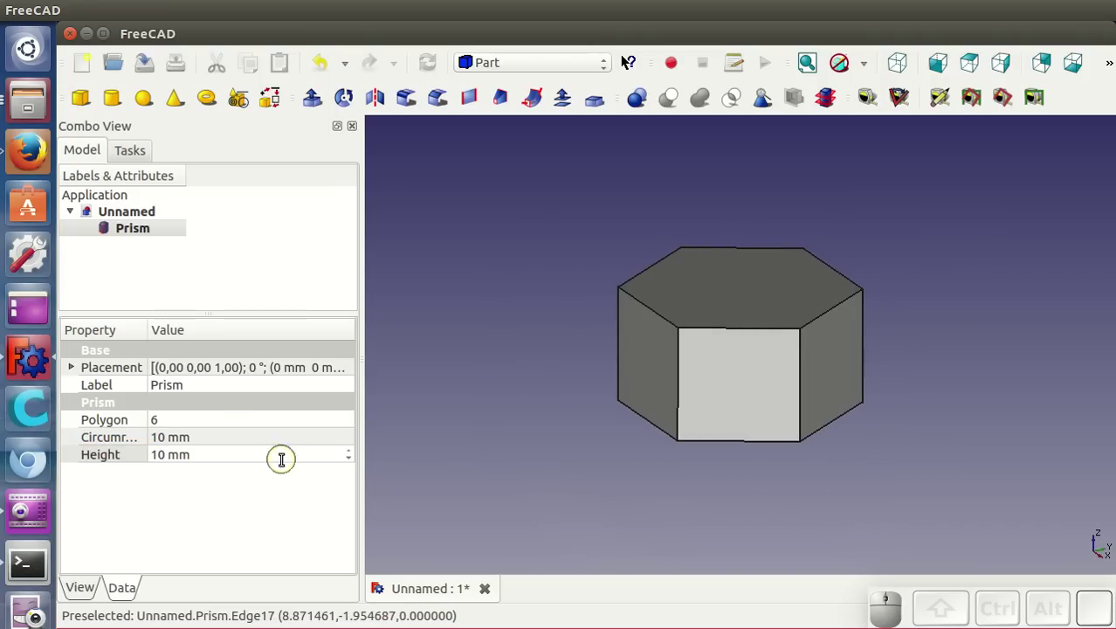
Step: Settle the prism's circumradius at 5 mm
click(229, 444)
scroll(down, 3)
scroll(down, 3)
click(223, 455)
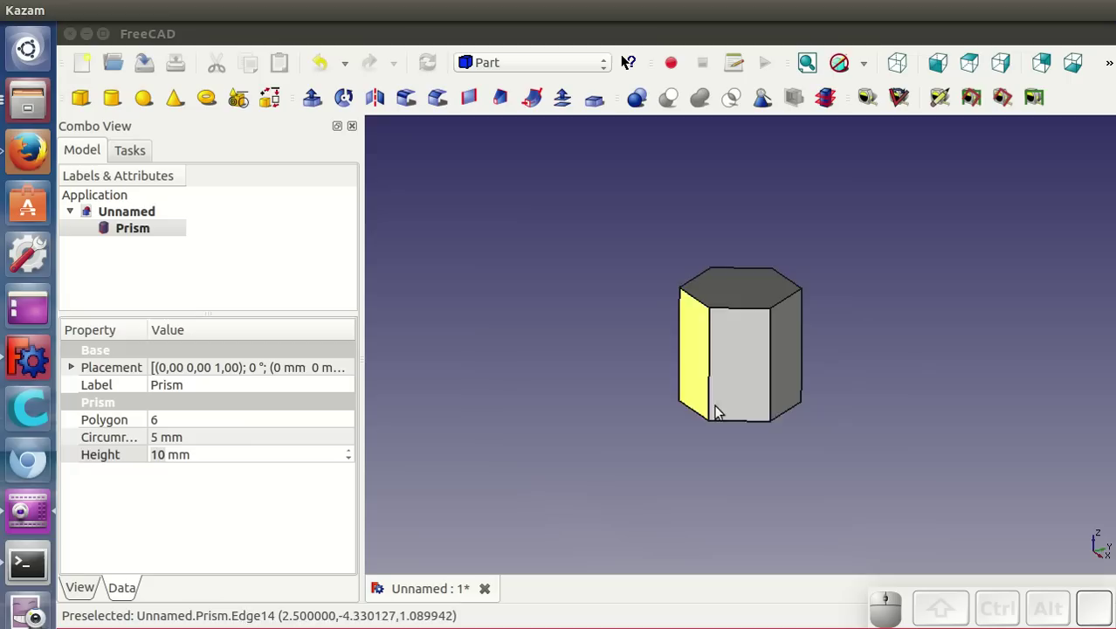
drag(854, 421, 871, 436)
scroll(up, 3)
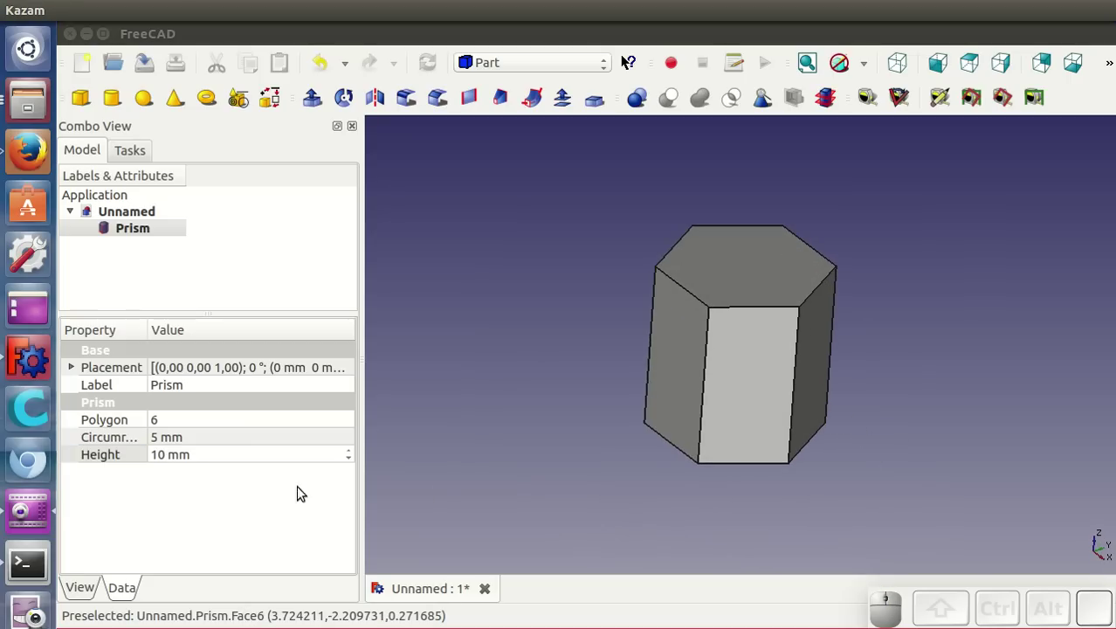
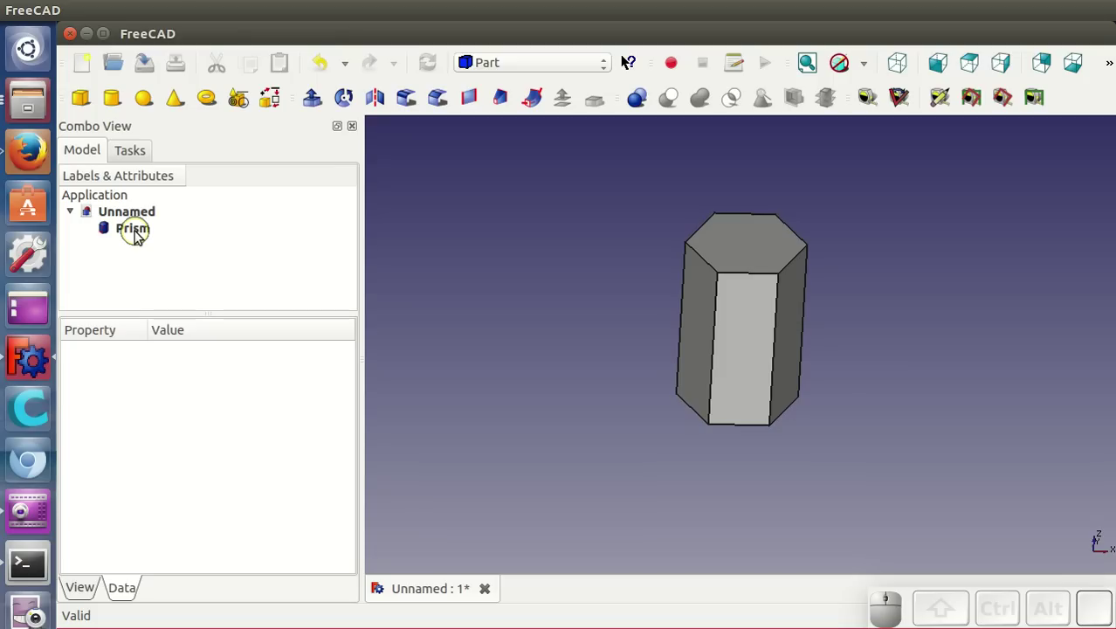
Step: Orbit the view to inspect the hexagonal prism from several sides
drag(669, 442, 739, 457)
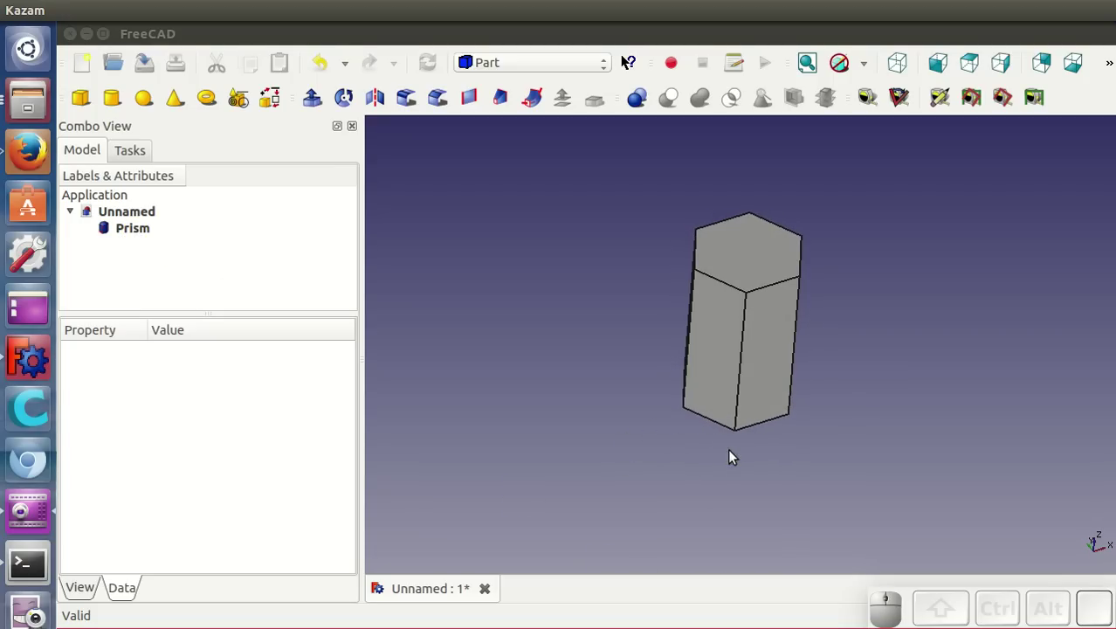
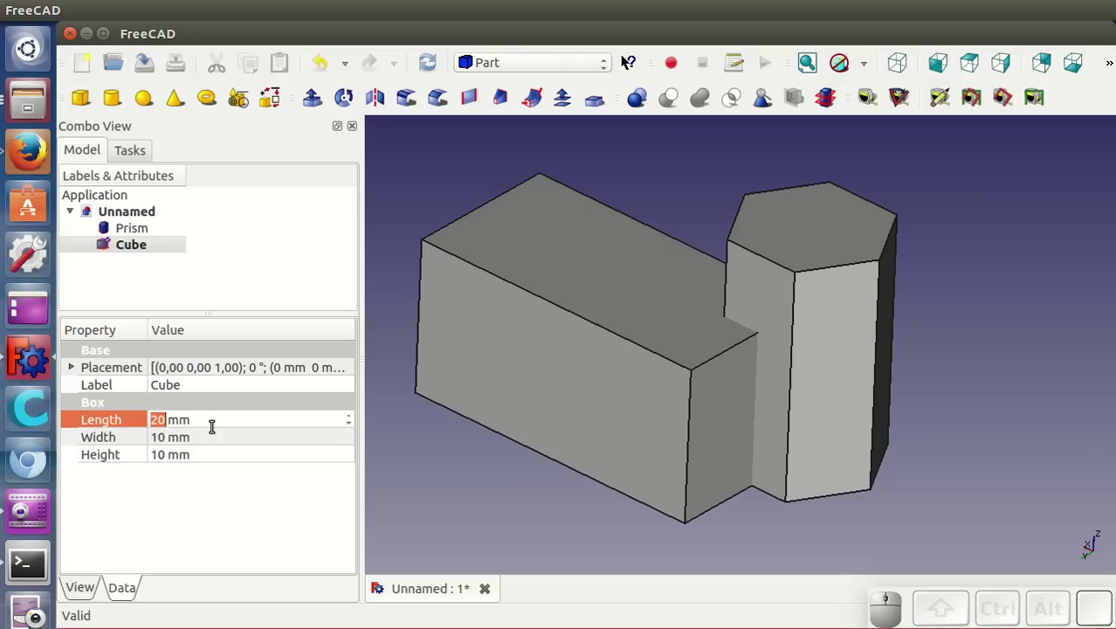
Step: Set the box Width to 20 mm and Height to 3 mm
click(212, 445)
scroll(up, 3)
scroll(up, 3)
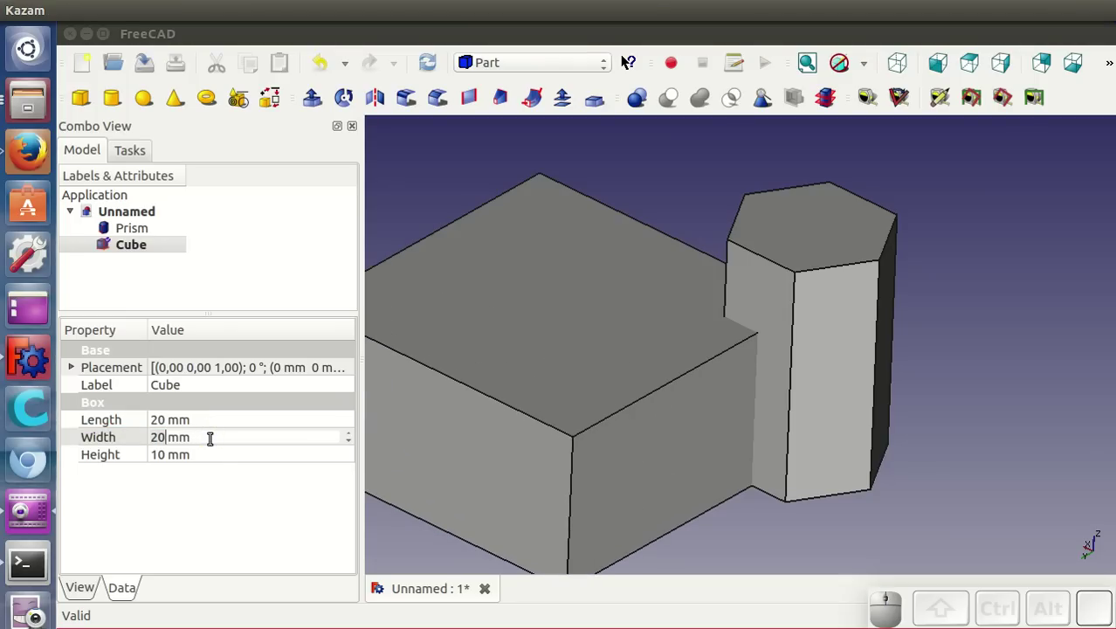
click(212, 466)
scroll(down, 3)
scroll(down, 3)
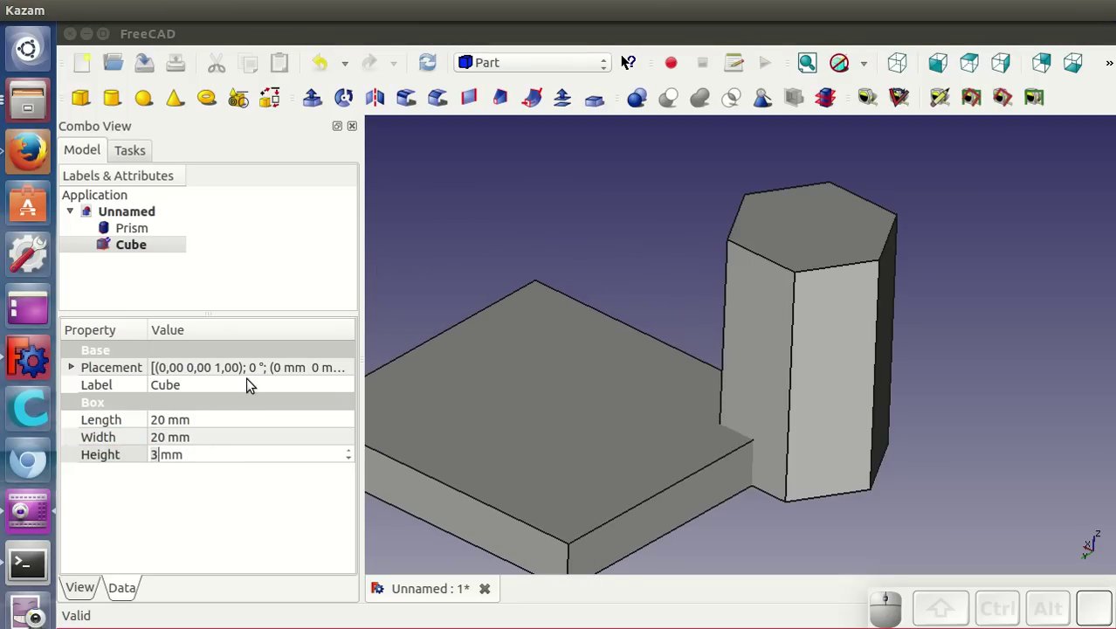
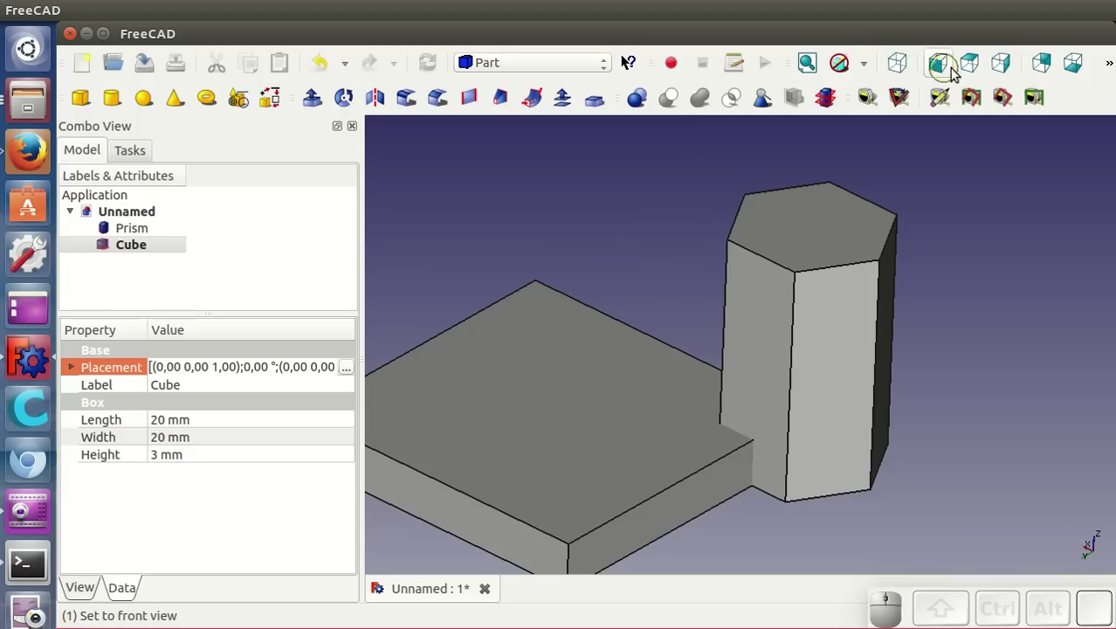
Step: From the front view, set the plate's placement X translation to -10 mm
click(982, 70)
click(351, 374)
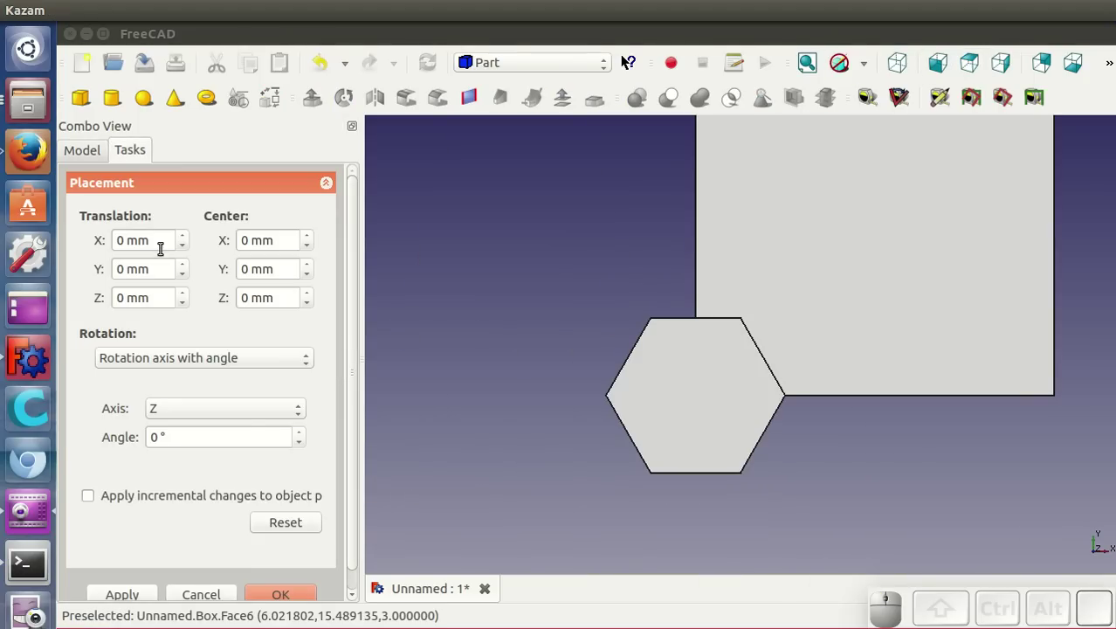
click(158, 241)
scroll(down, 3)
scroll(down, 3)
Step: Set the plate's placement Y translation to -10 mm, centring it on the prism
click(159, 260)
scroll(up, 3)
scroll(down, 3)
scroll(up, 3)
scroll(down, 3)
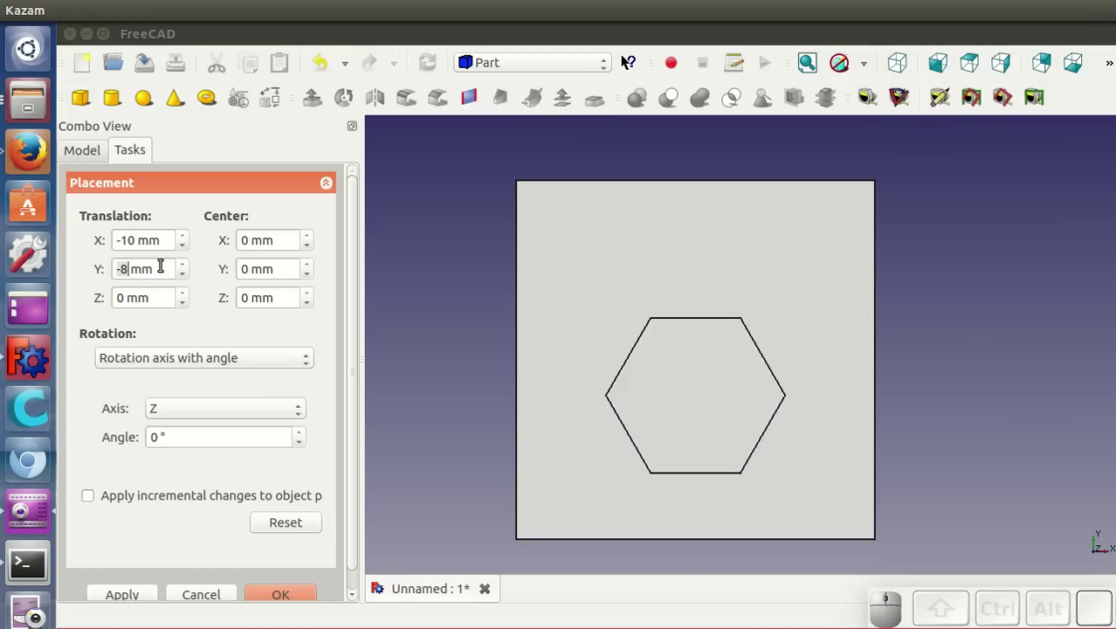
scroll(down, 3)
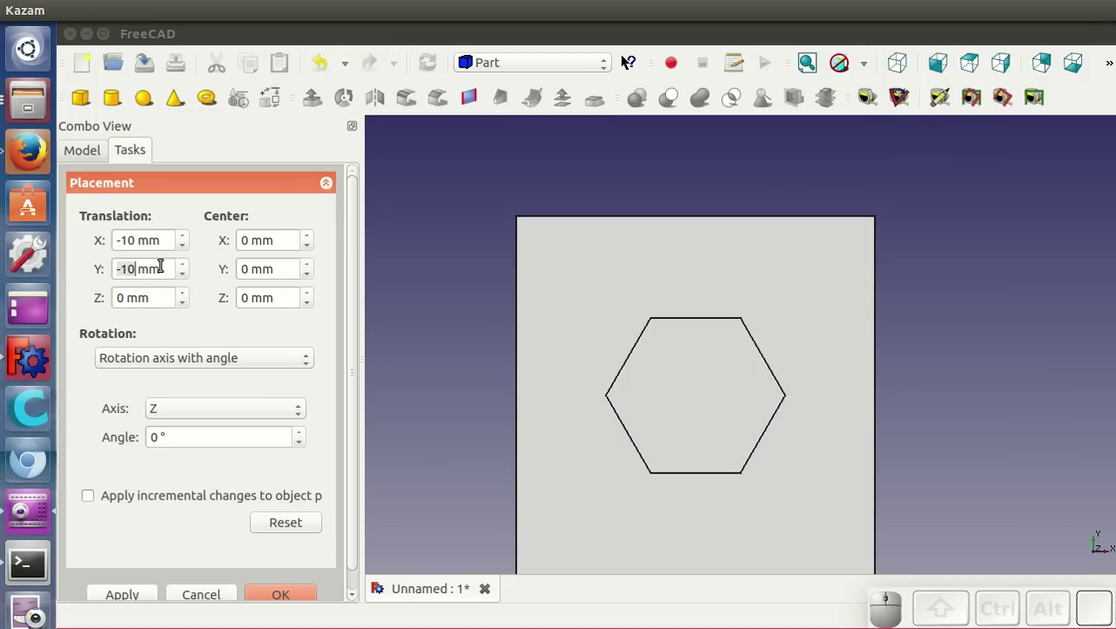
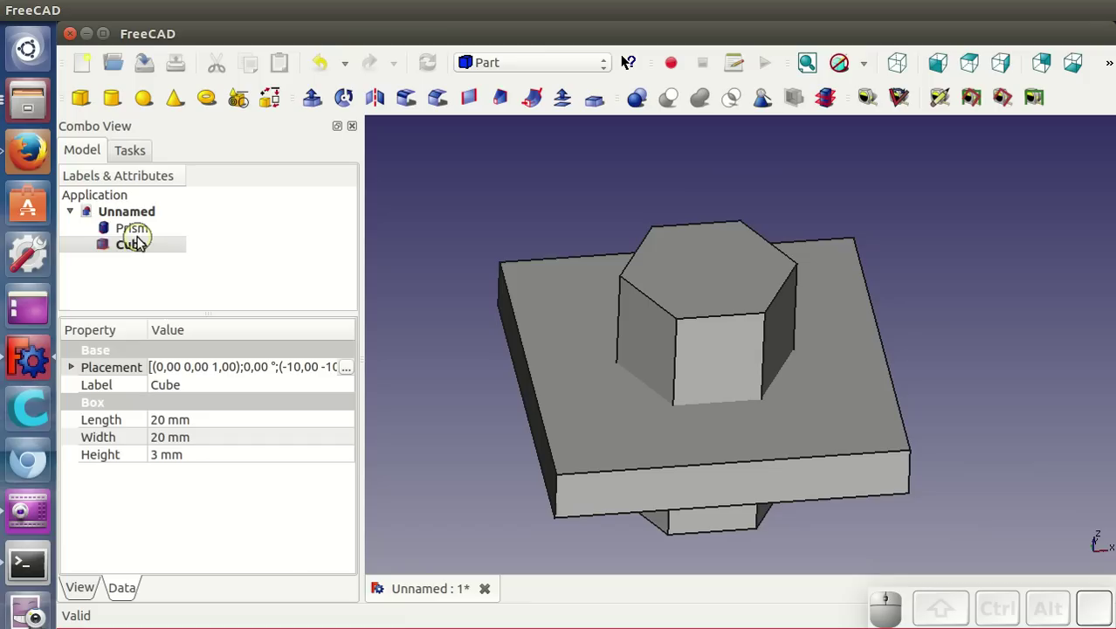
Step: Cut the prism from the selected plate with Part Boolean Cut and inspect the hexagonal hole
click(144, 249)
click(137, 229)
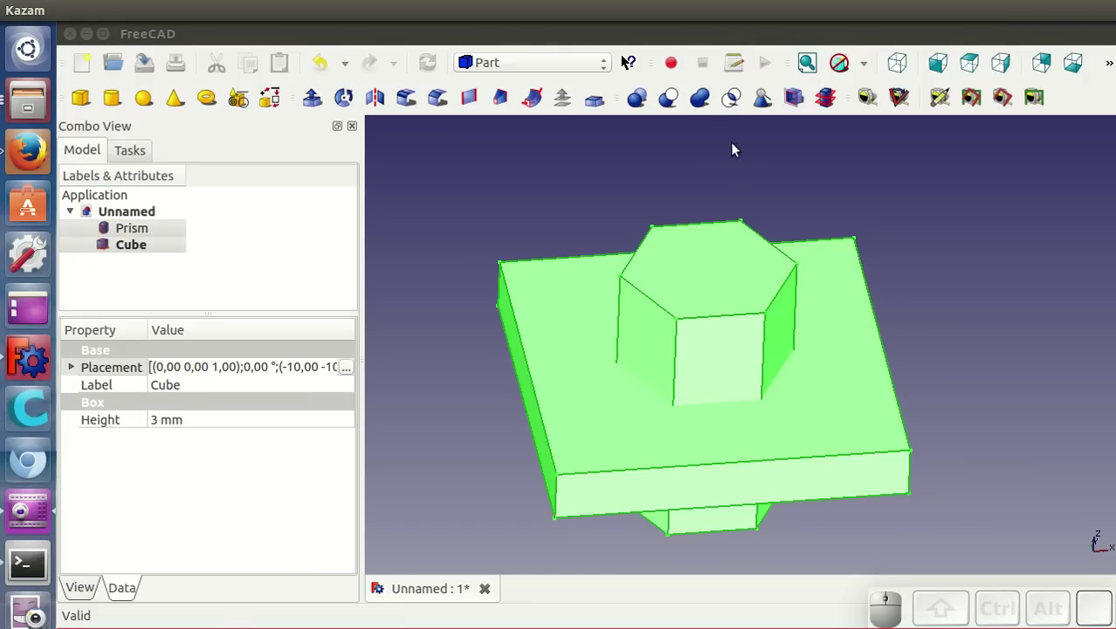
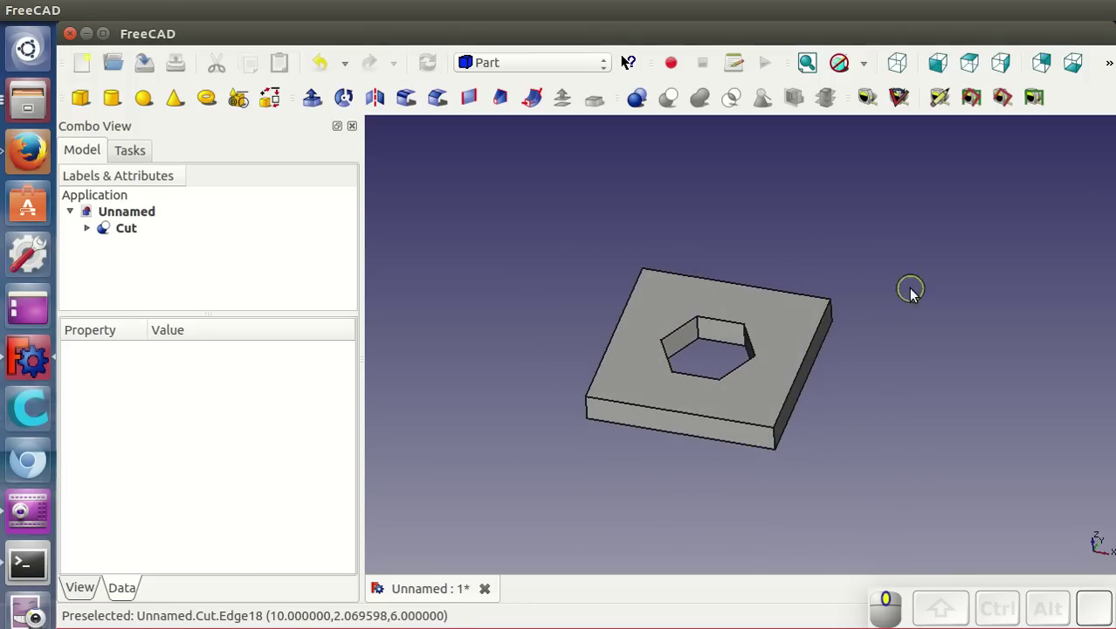
drag(820, 392, 790, 401)
scroll(up, 3)
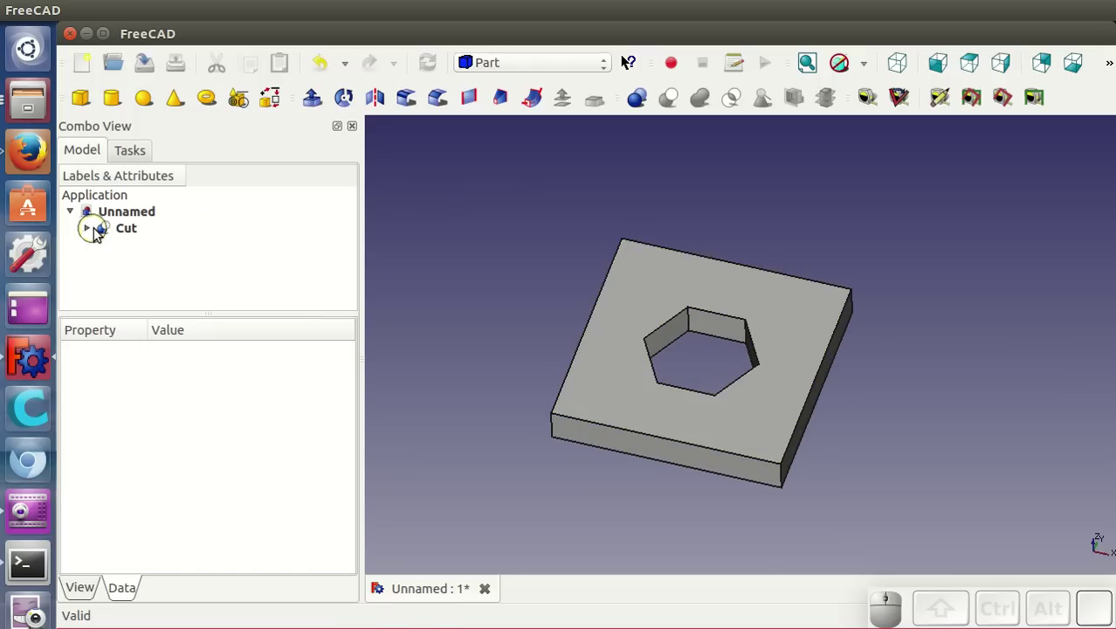
Step: Inside the Cut, try the prism's Polygon at 3 sides then restore 6
click(90, 228)
click(163, 268)
click(184, 423)
scroll(down, 3)
scroll(down, 3)
click(205, 440)
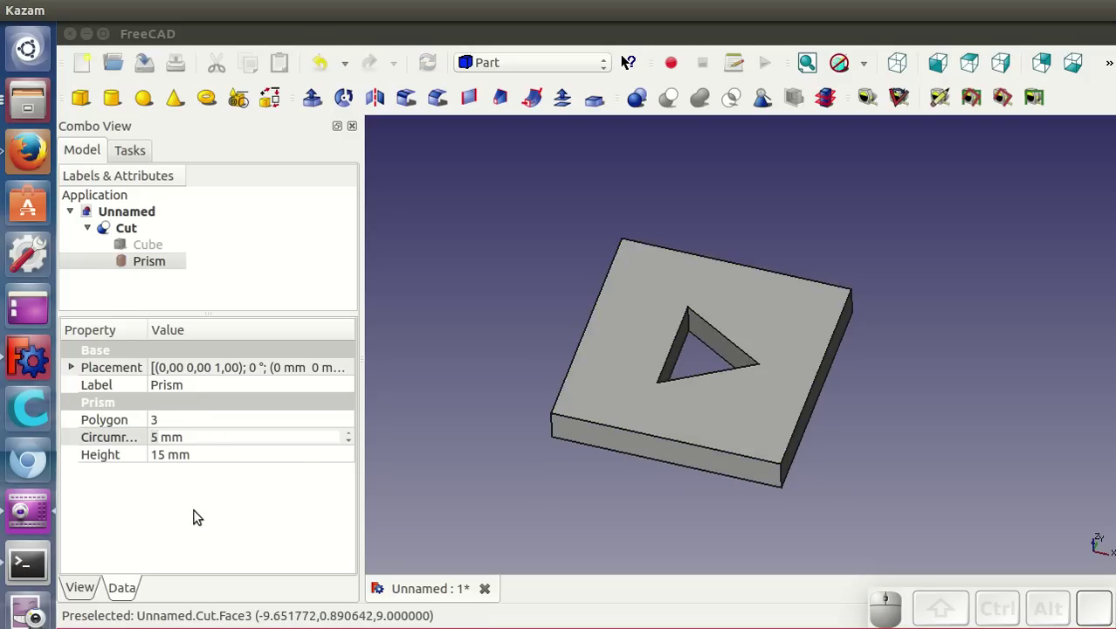
click(175, 426)
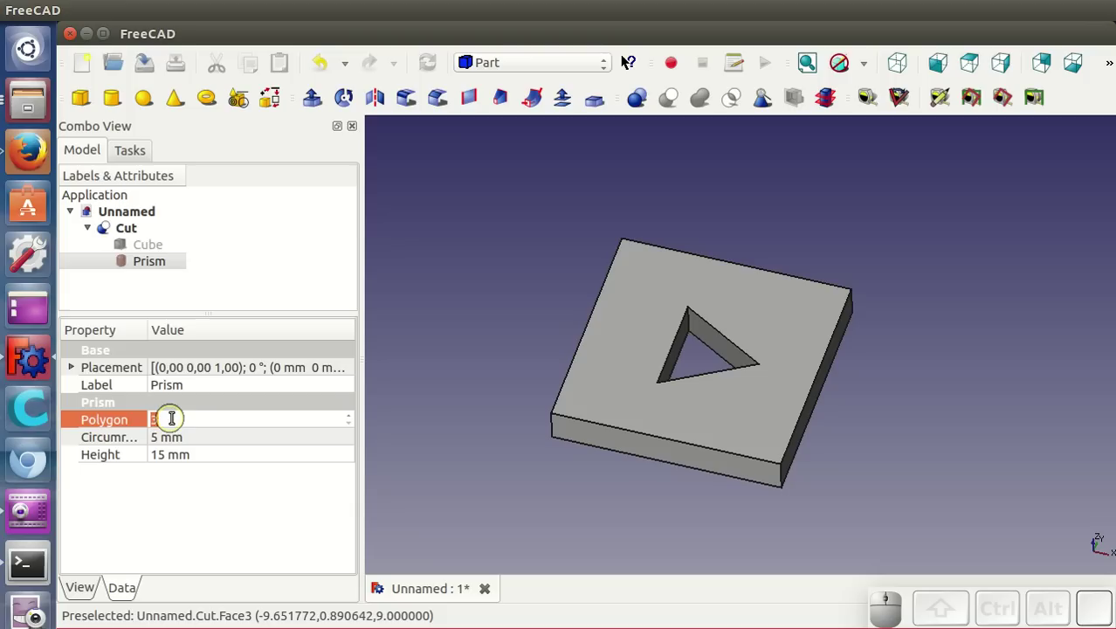
scroll(up, 3)
scroll(up, 3)
click(238, 442)
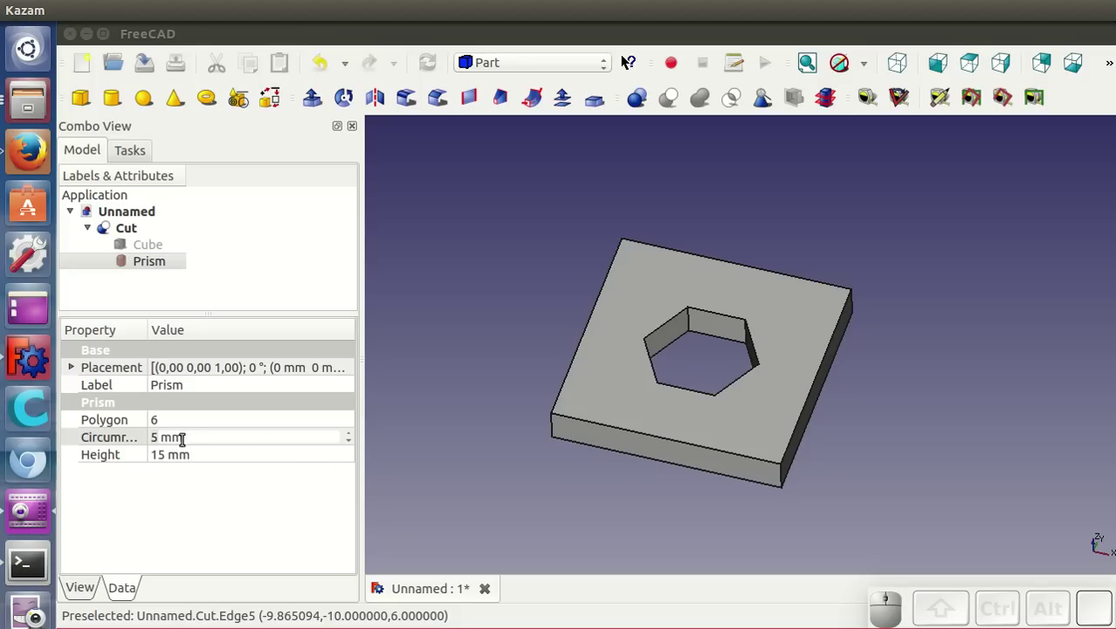
Step: Change the hole's circumradius to 2 mm, then enlarge it to 8 mm
click(191, 436)
scroll(down, 3)
scroll(down, 3)
scroll(down, 3)
click(202, 458)
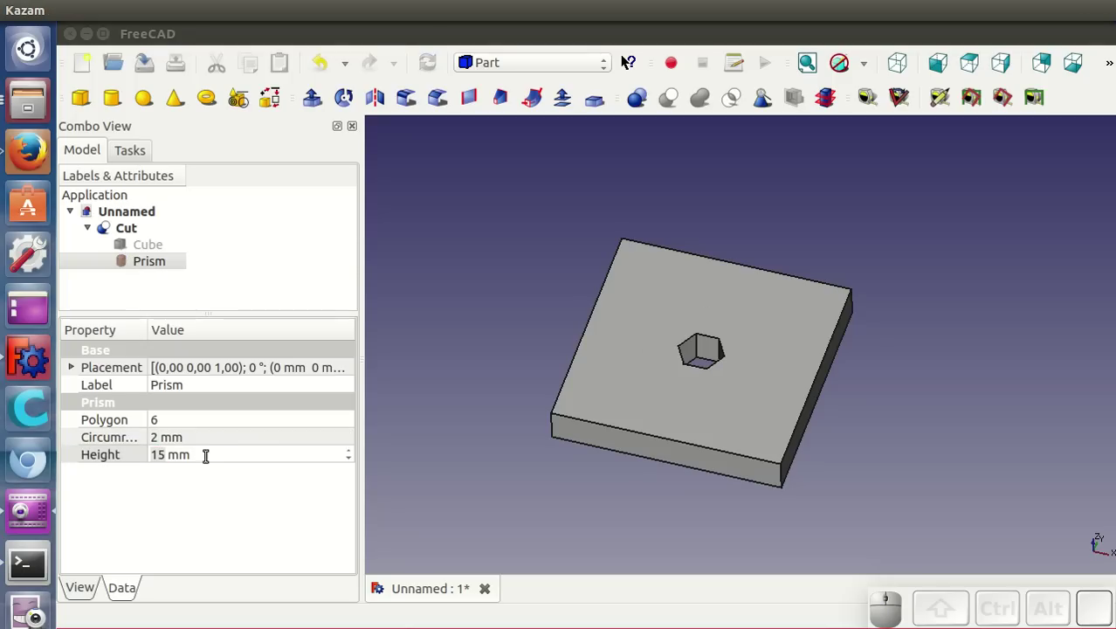
click(197, 435)
scroll(up, 3)
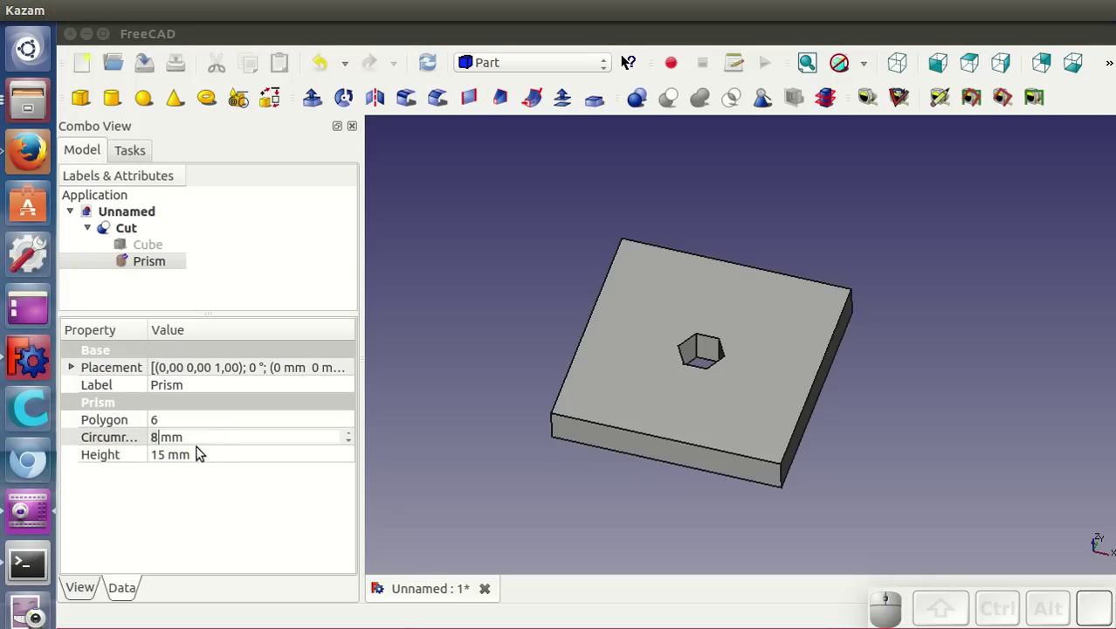
click(203, 464)
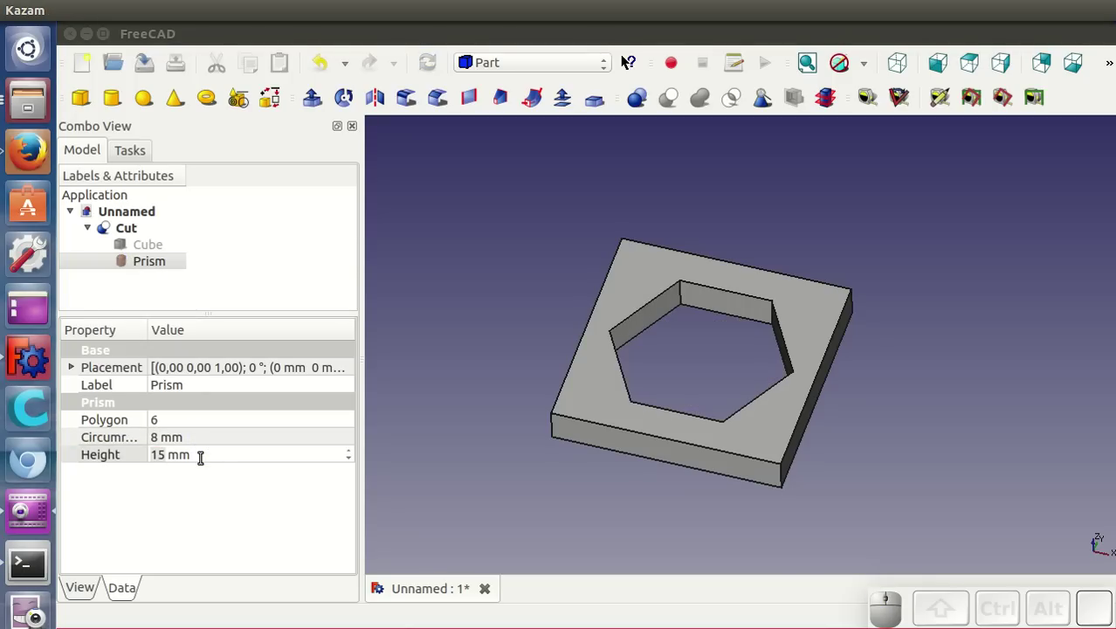
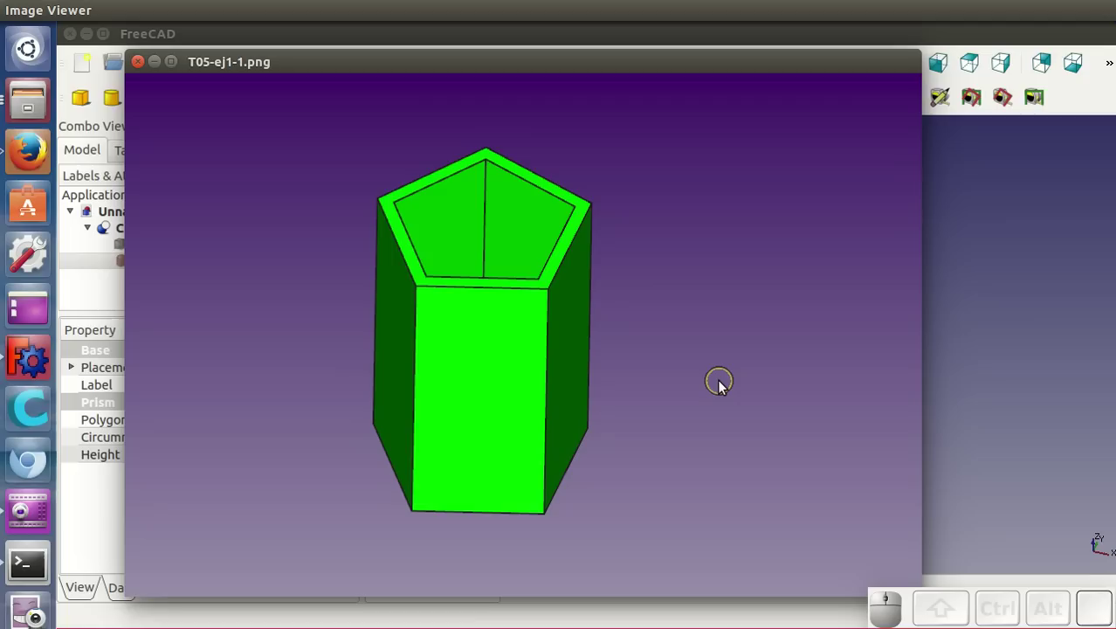
Step: Advance to the dimensioned pentagonal container image T05-ej1-2.png
key(Right)
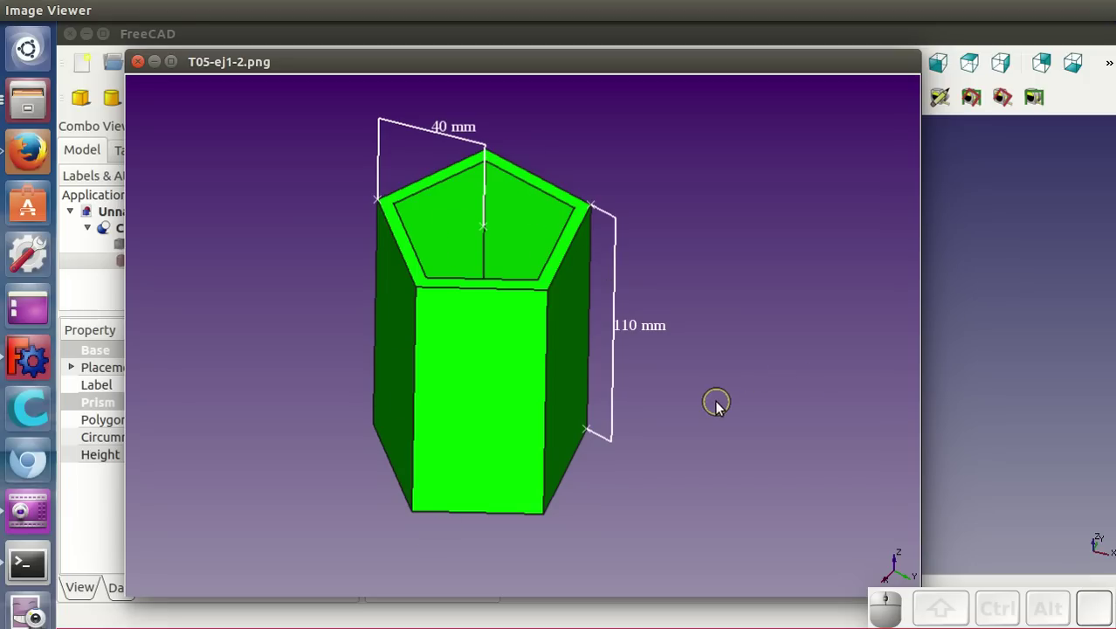
Step: Advance through the L-shaped bracket images to the dimensioned T05-ej2-2.png
key(Right)
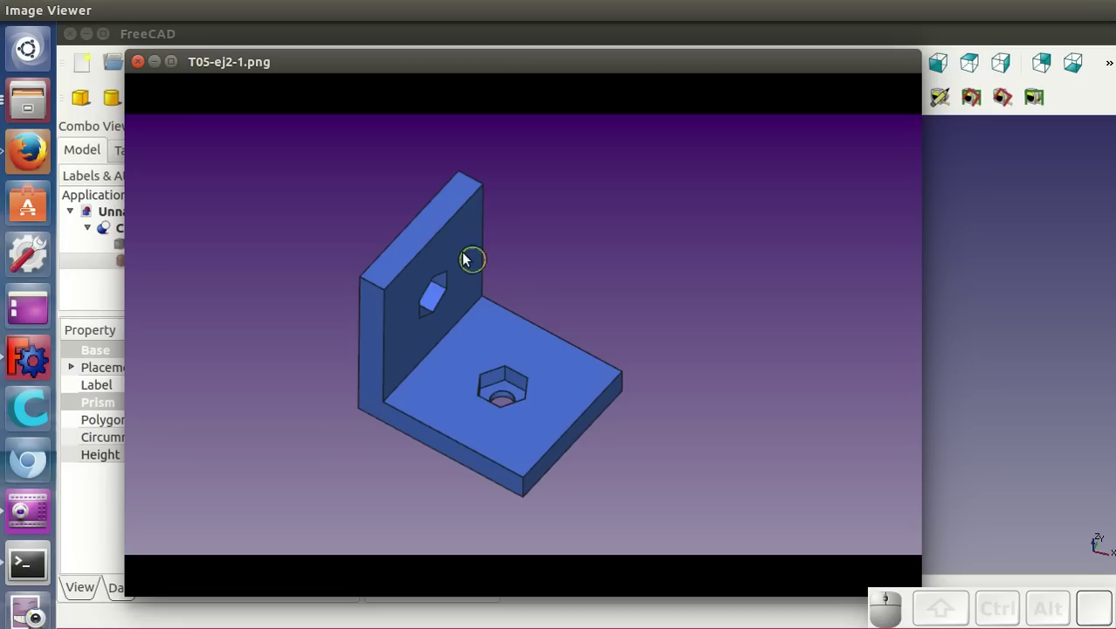
key(Right)
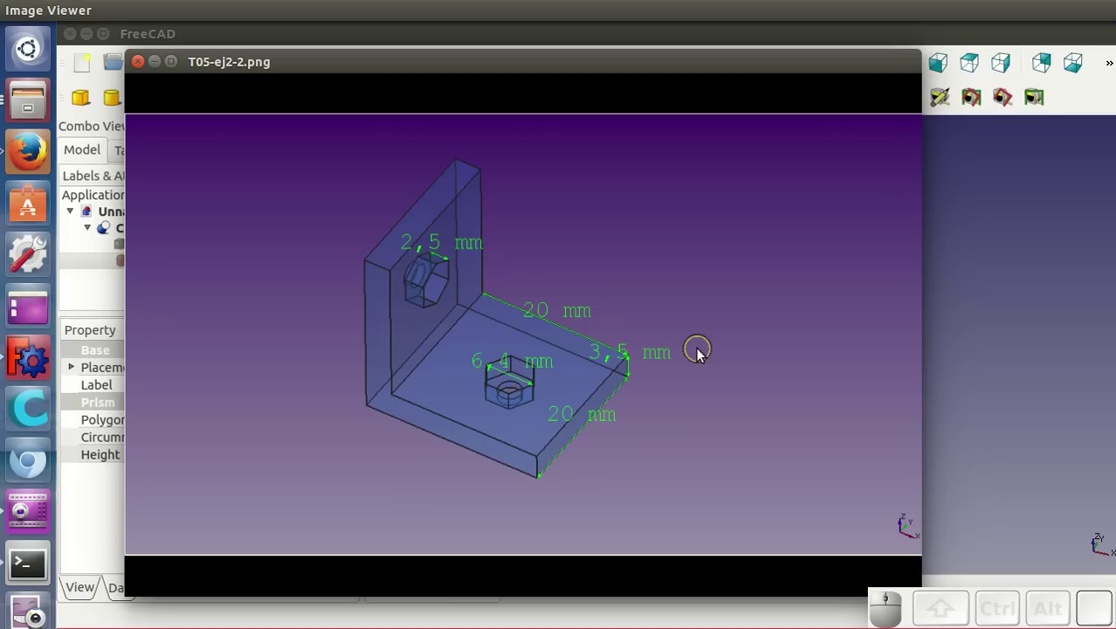
Step: Advance to the shape-sorter board exercise and its dimensioned T05-ej3-2.png
key(Right)
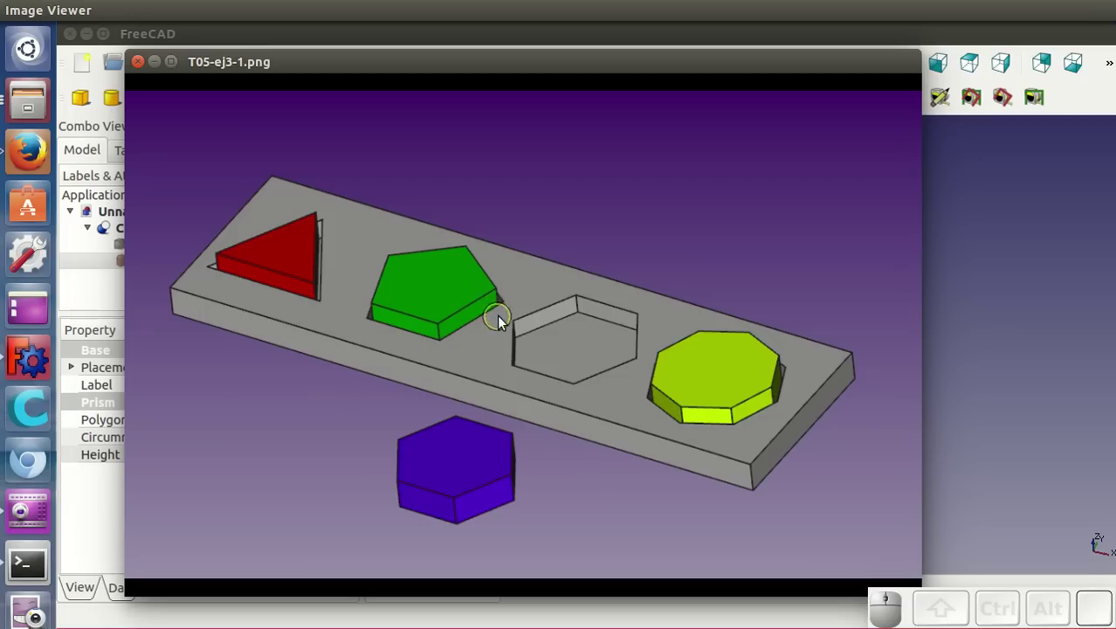
key(Right)
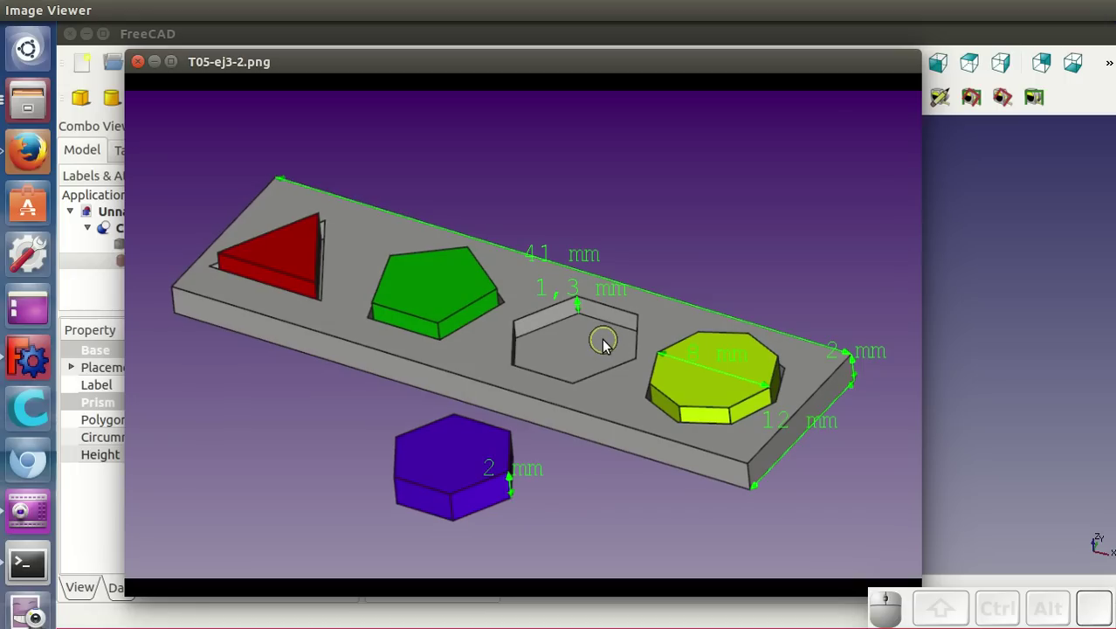